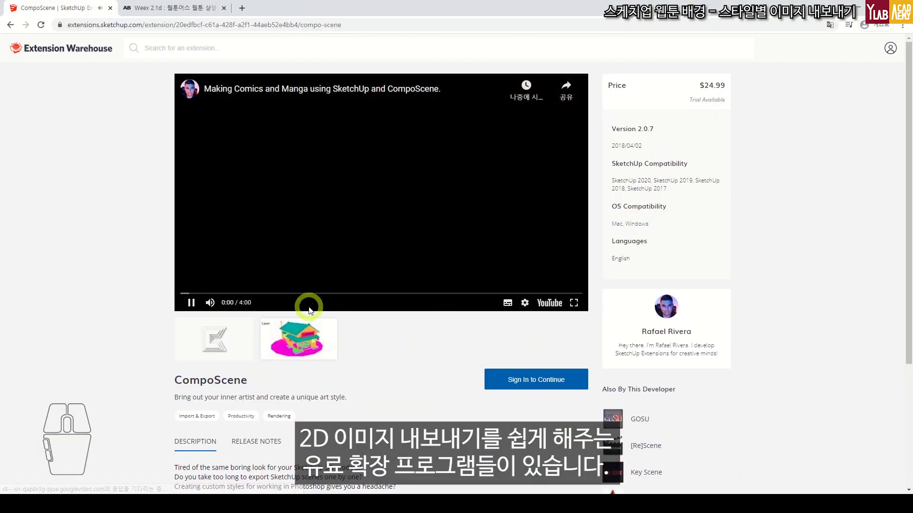
- Skip ahead in the CompoScene demo video with the arrow keys
key("Right")
key("Right")
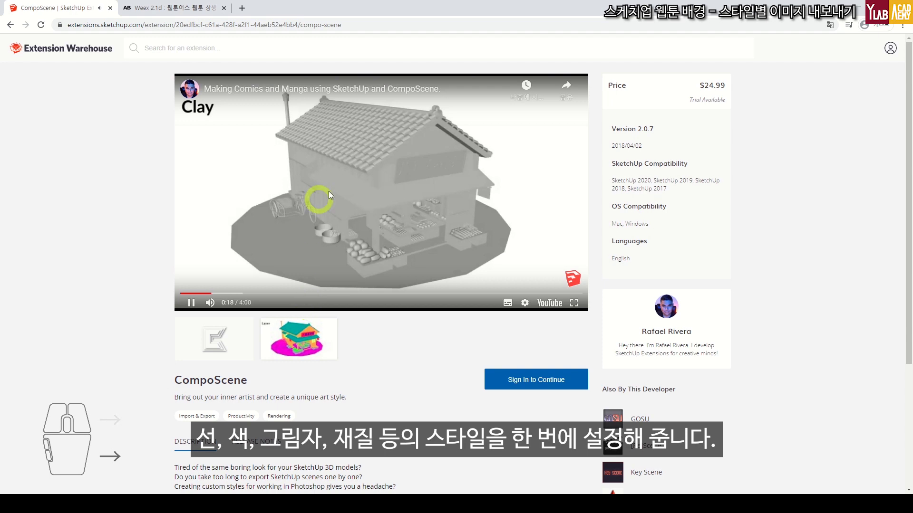
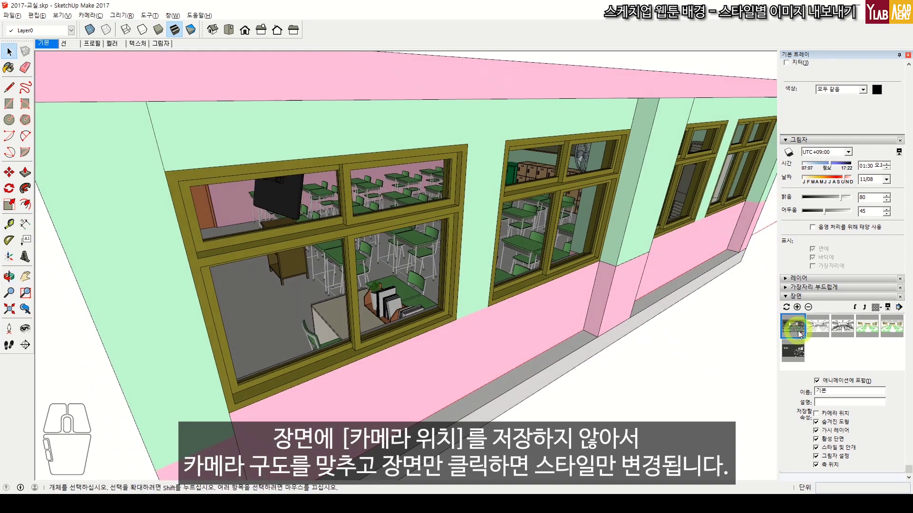
- Preview each saved style scene from the Scenes tray, ending on the sunlit shadow version
double_click(820, 327)
double_click(847, 330)
double_click(878, 326)
double_click(892, 326)
left_click(893, 327)
double_click(797, 353)
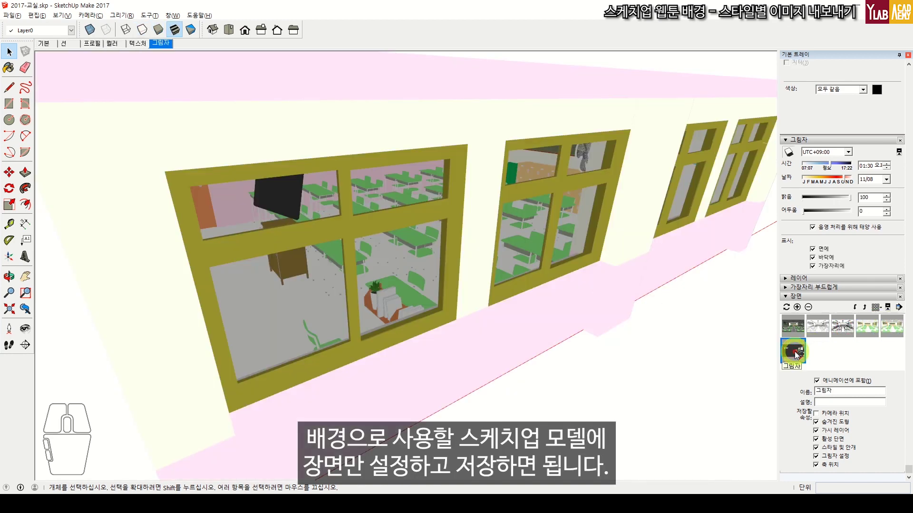
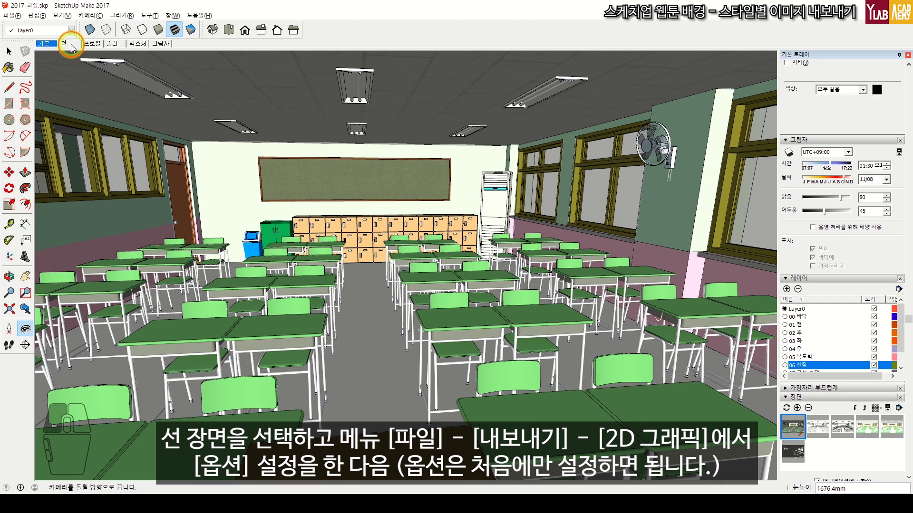
- Switch to the line style scene and start the 2D graphic PNG export
key("ctrl+shift+a")
left_click(330, 262)
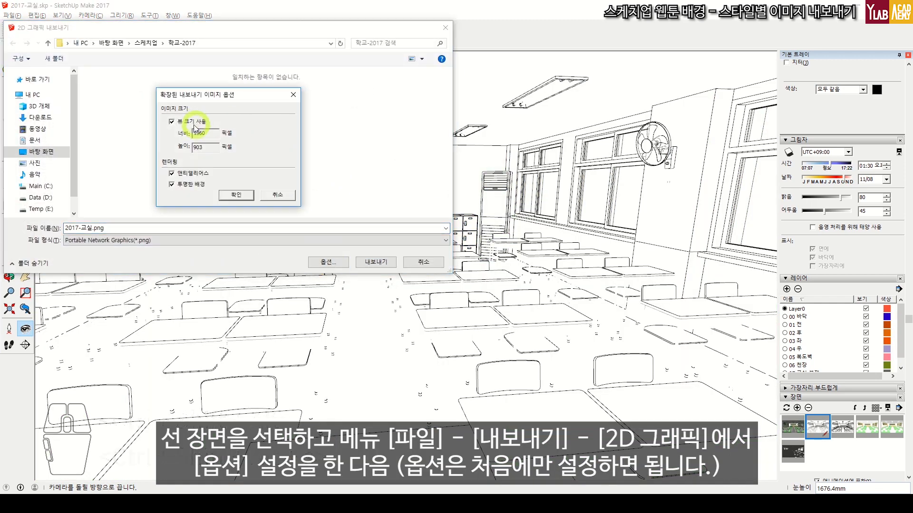
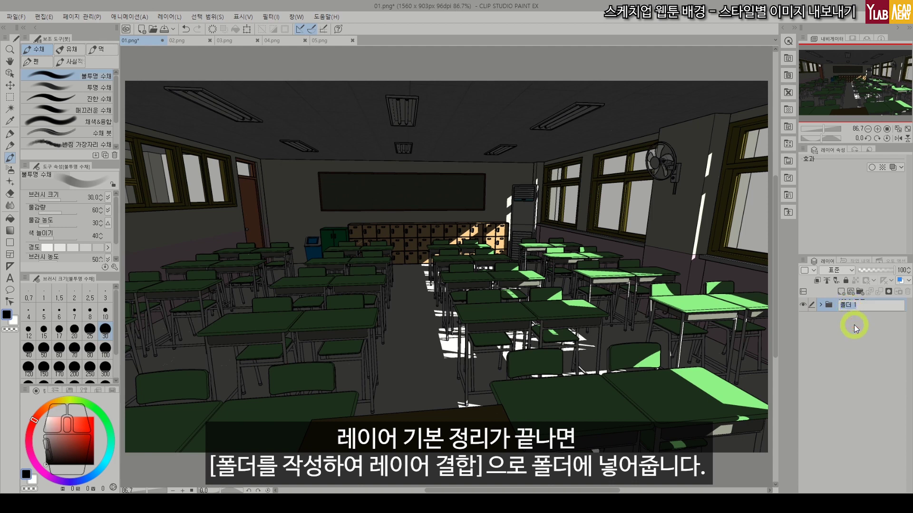
- Rename the layer folder to the cut 1 background name and confirm it
type("<Kana>zj")
key("BackSpace")
key("BackSpace")
type("<Kana>zjt")
key("space")
key("space")
type("orud")
key("Return")
left_click(845, 344)
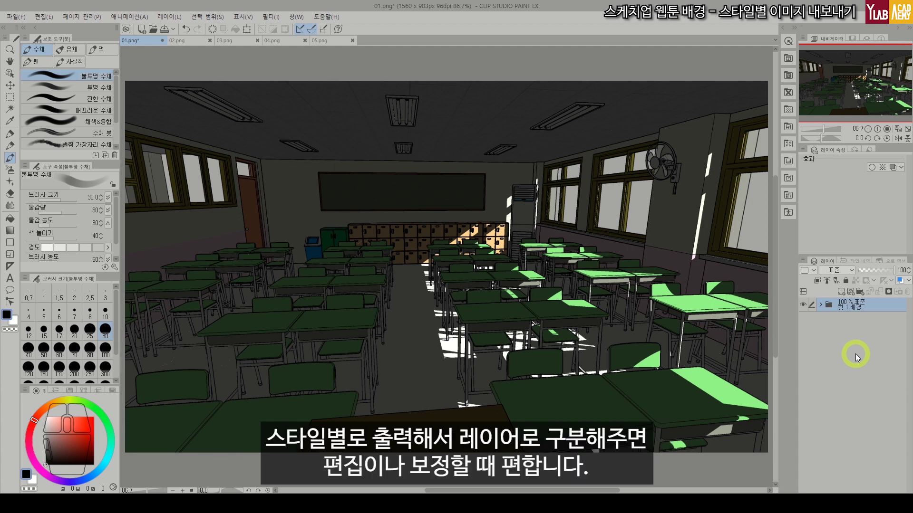
- Expand the folder and make the bottom flat-colour layer active
left_click(823, 307)
left_click(850, 410)
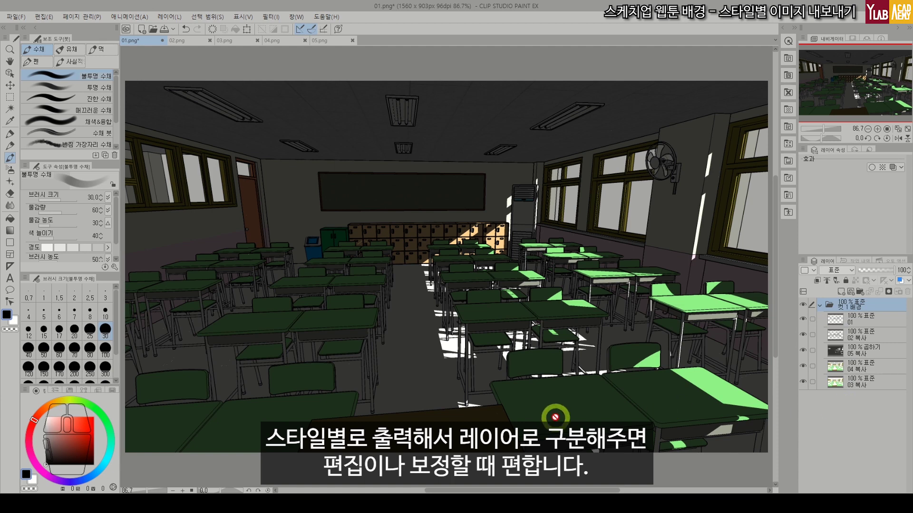
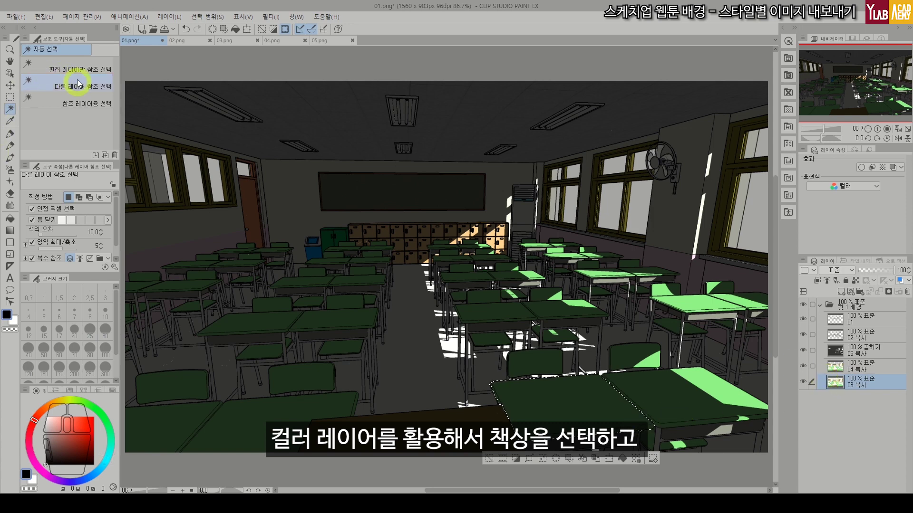
- Set Auto Select to refer only to the editing layer and pick the flat-colour render layer
left_click(84, 68)
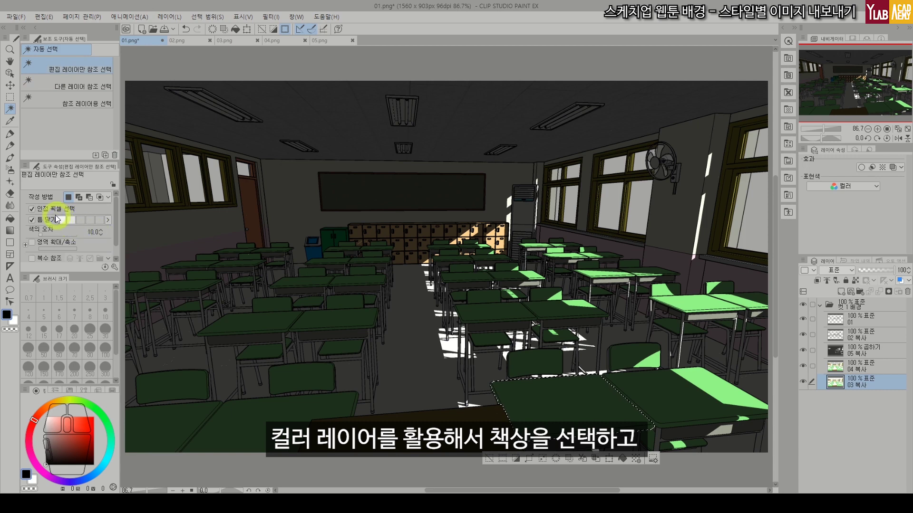
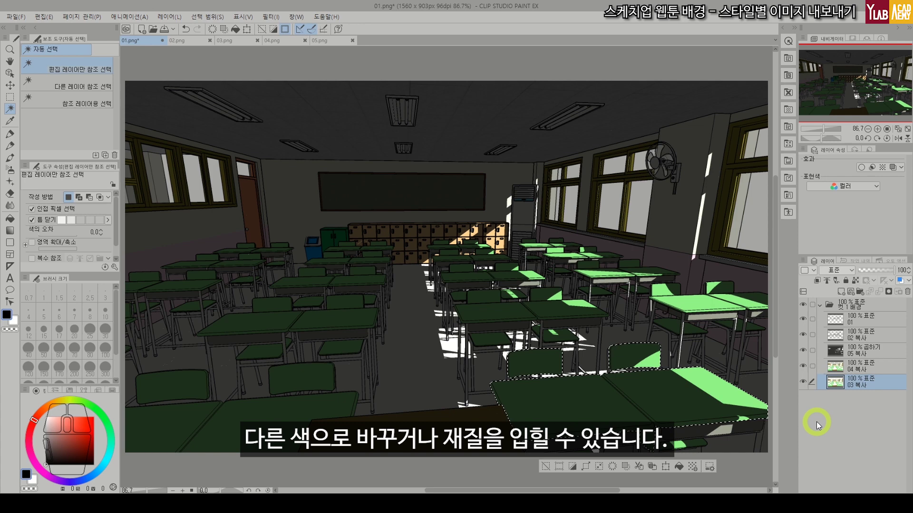
left_click(858, 373)
key("ctrl+u")
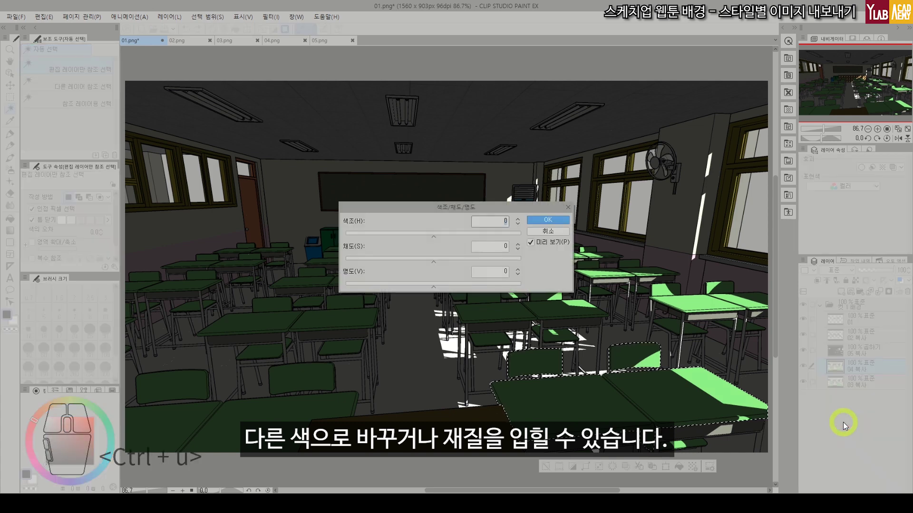
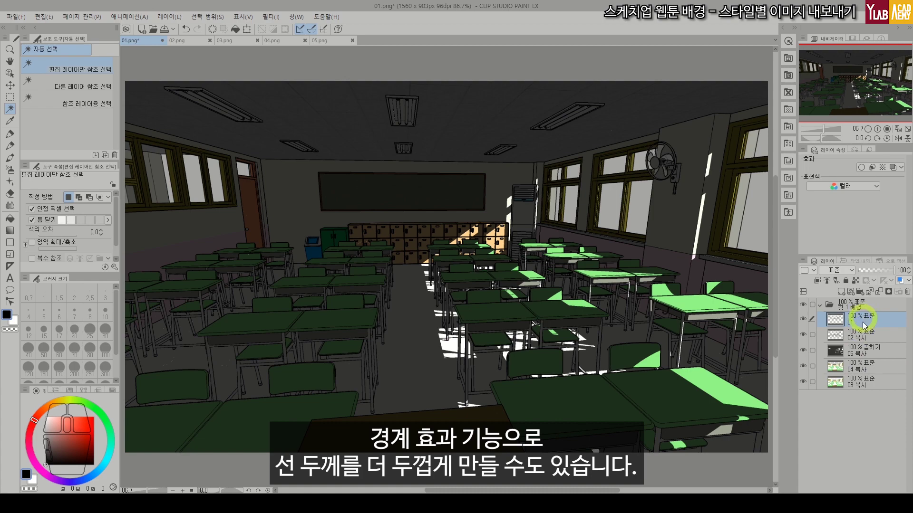
- Give line art layer 01 a black border effect with thickness 1
left_click(862, 340)
left_click(862, 168)
left_click(856, 204)
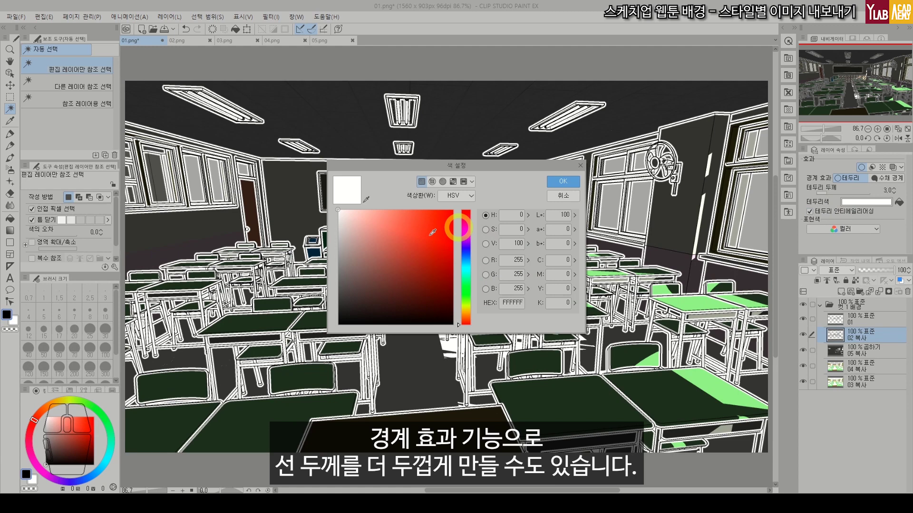
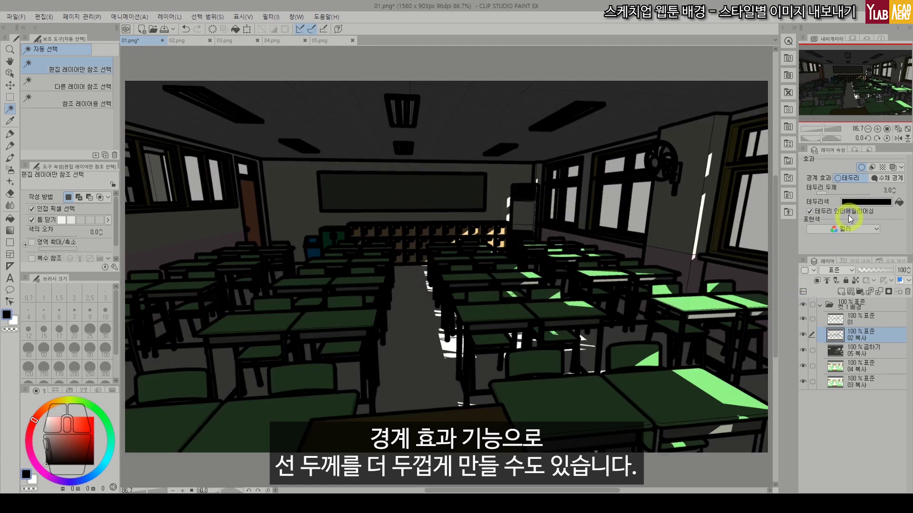
left_click_drag(828, 196, 804, 195)
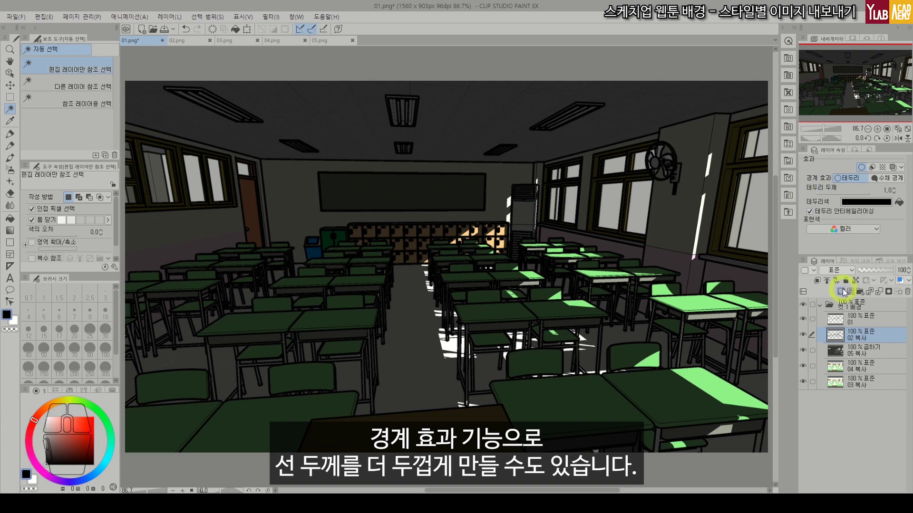